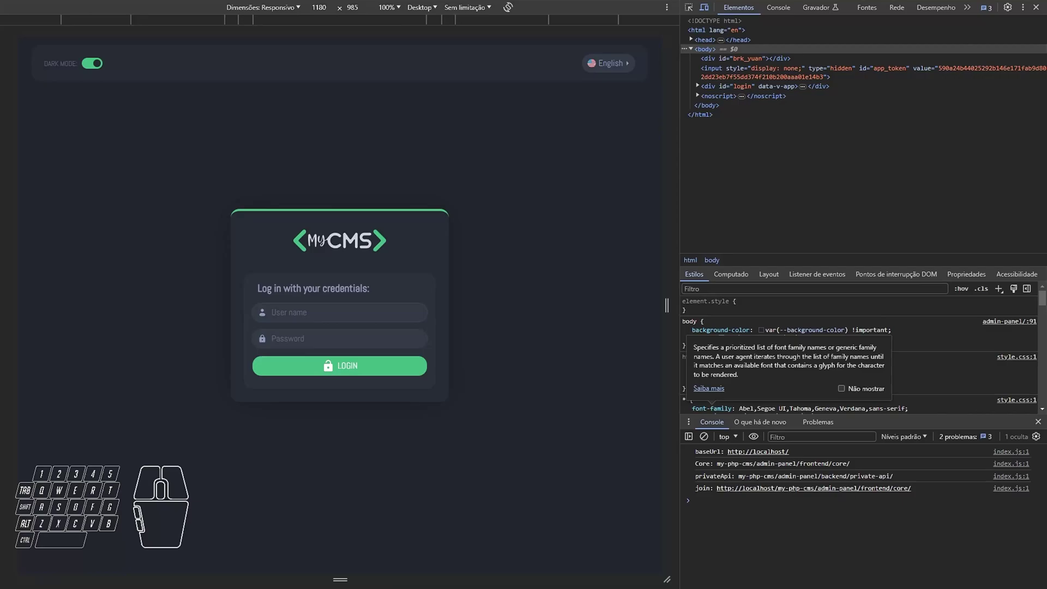
Reload the login page and attempt a login with empty username and password fields.
click(520, 323)
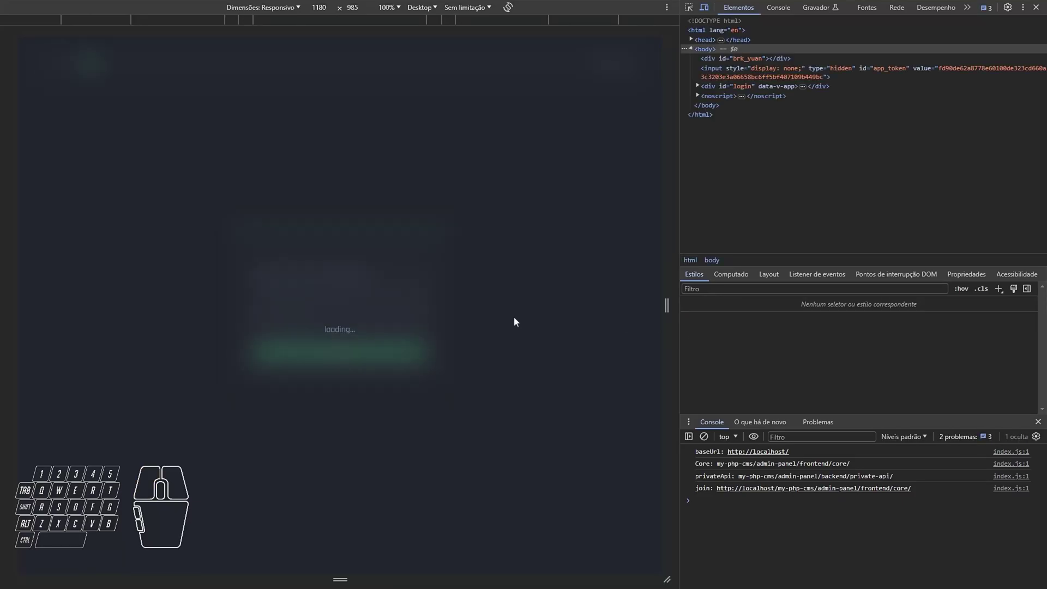
click(1046, 13)
click(753, 232)
right_click(753, 232)
click(535, 359)
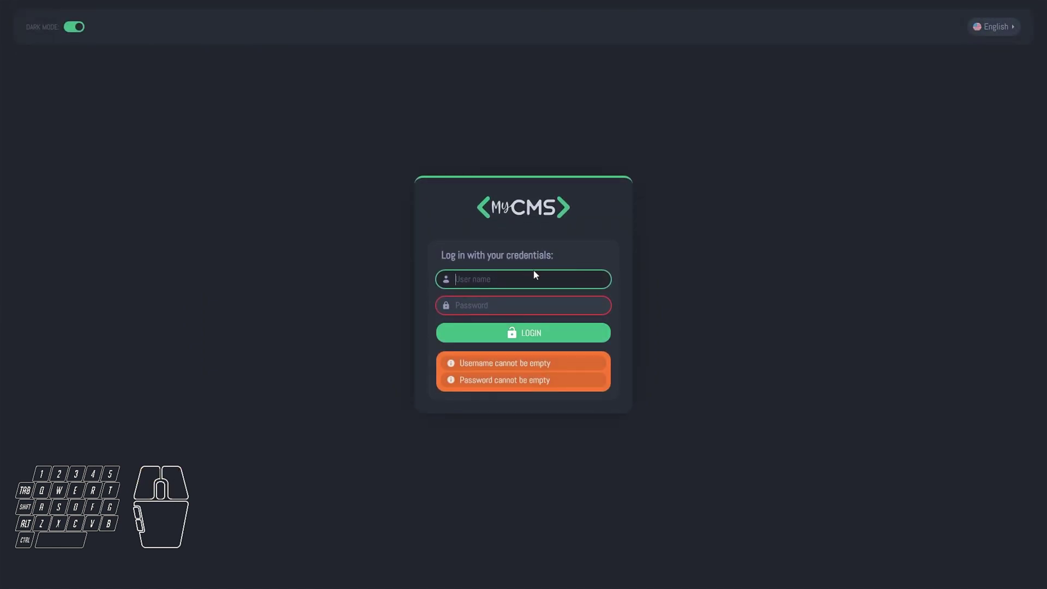
Attempt a login with a wrong username and password, getting an error message.
key(Tab)
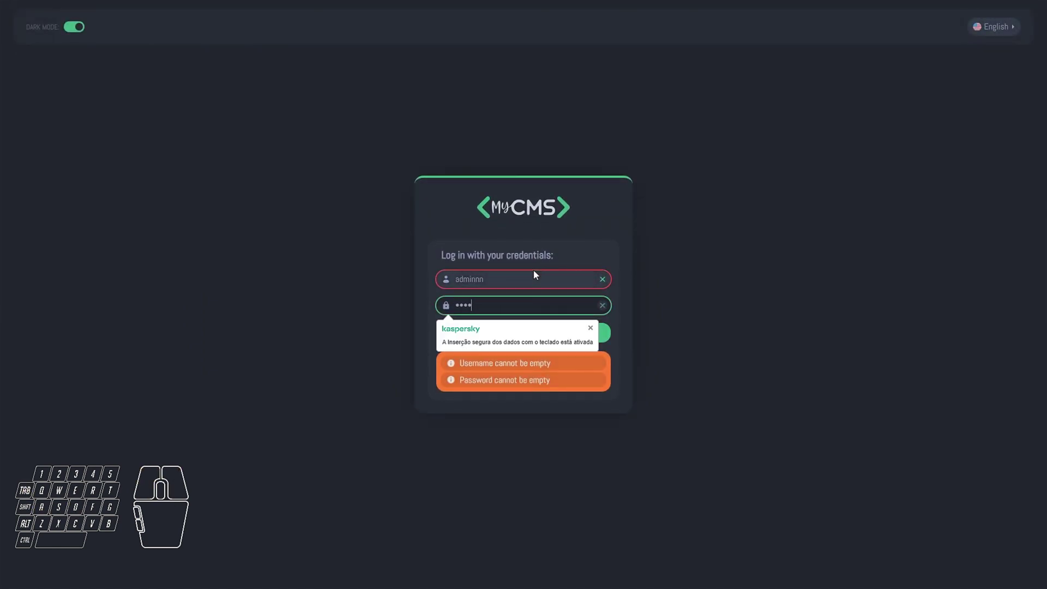
click(599, 336)
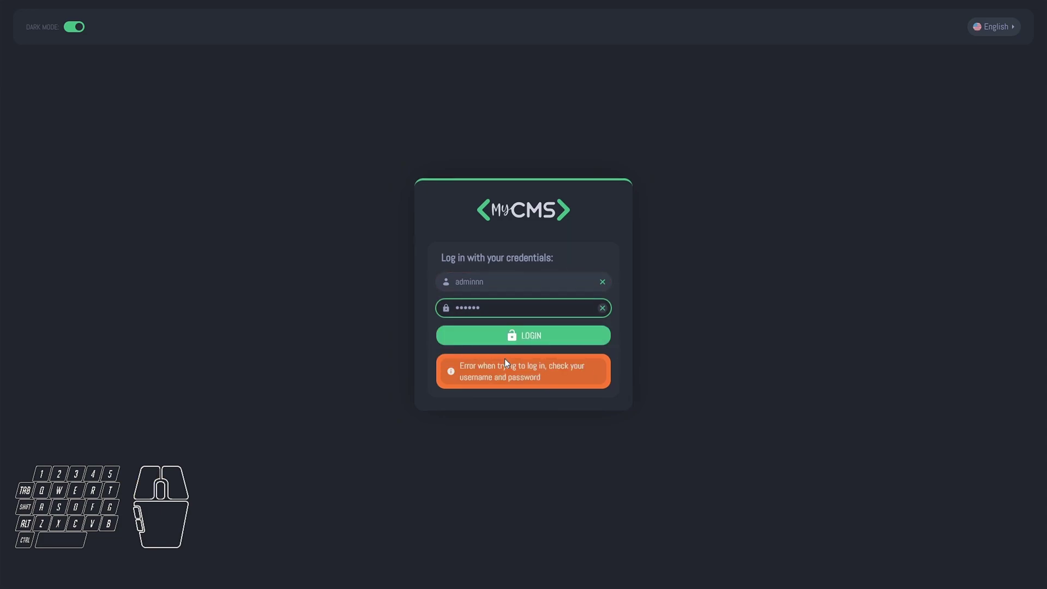
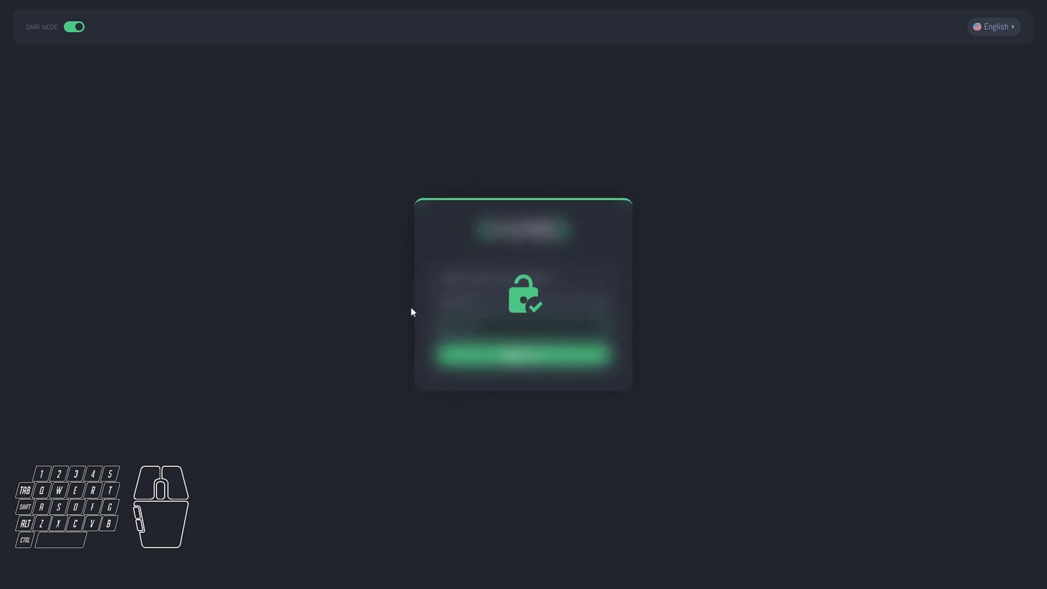
Dismiss the post-login popup and expand the side navigation menu.
click(625, 146)
click(56, 31)
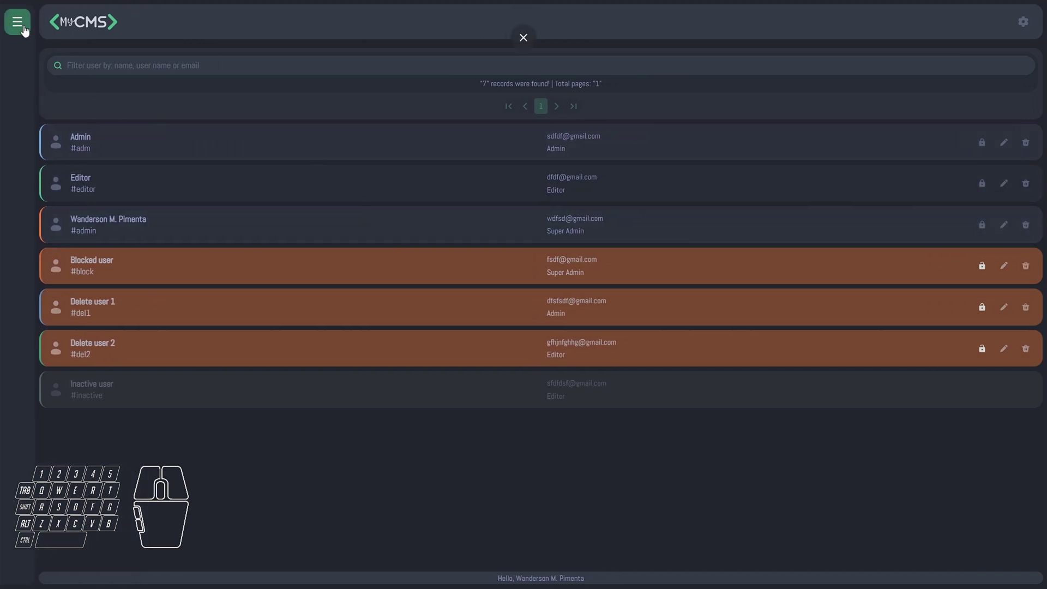
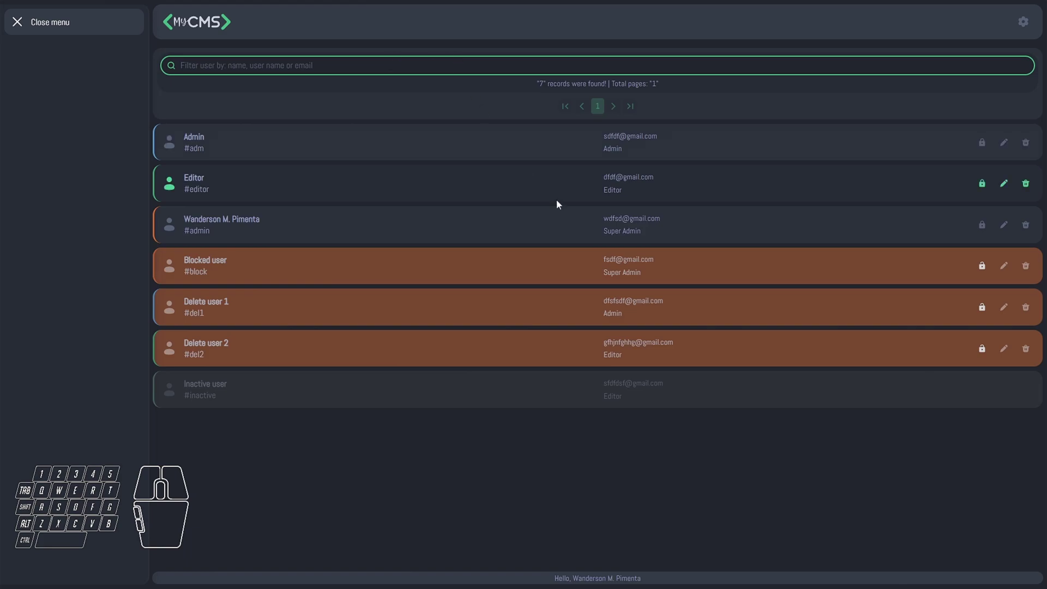
Refresh the user list so it re-sorts alphabetically with the inactive user last.
click(988, 271)
click(986, 315)
click(986, 355)
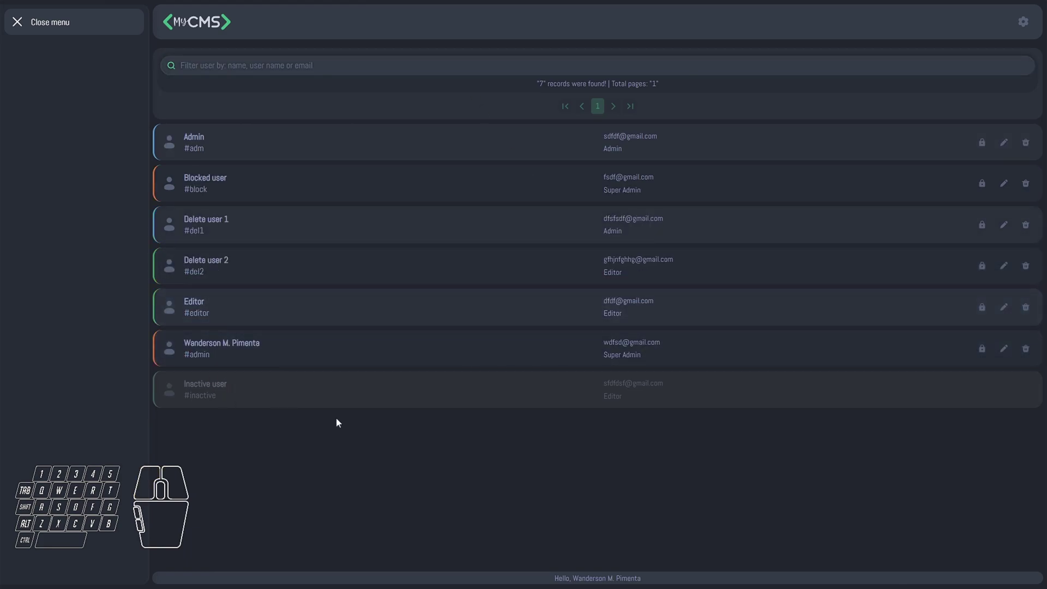
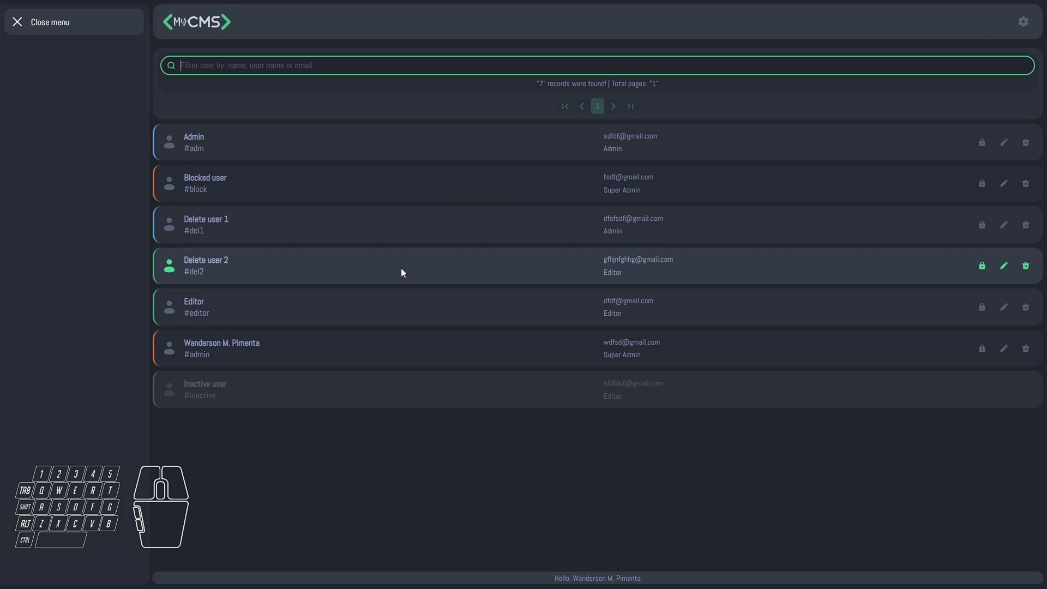
Delete a user from the list via the trash icon, confirming the deletion prompt.
click(1033, 354)
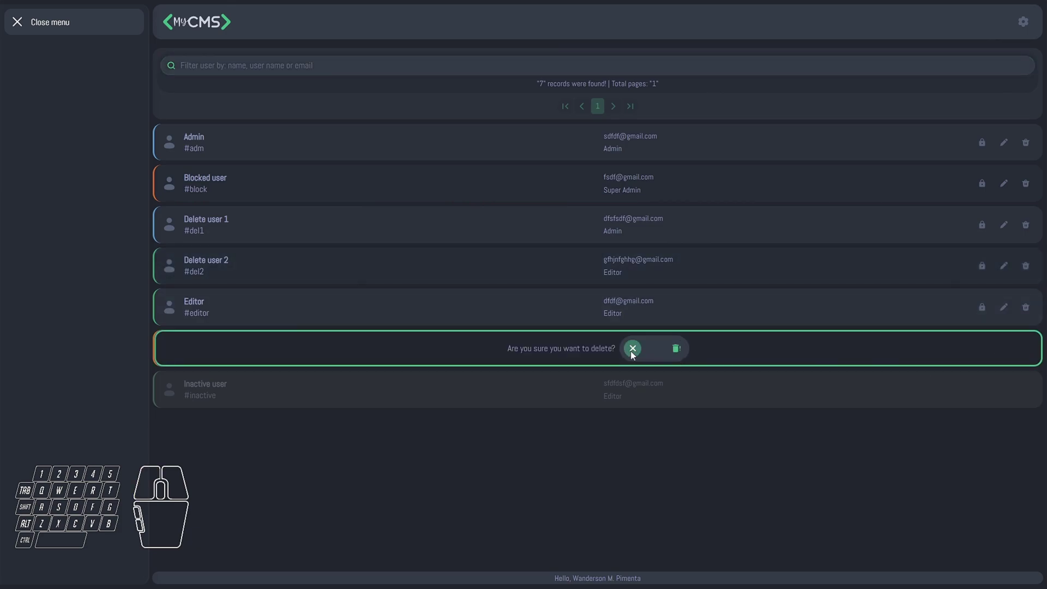
click(637, 357)
click(1037, 353)
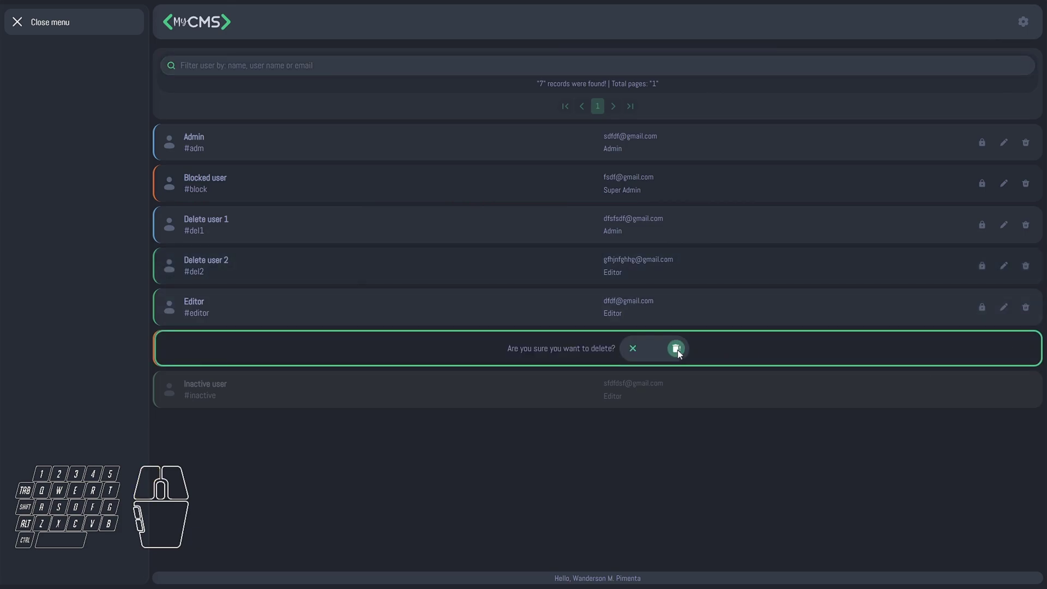
click(641, 352)
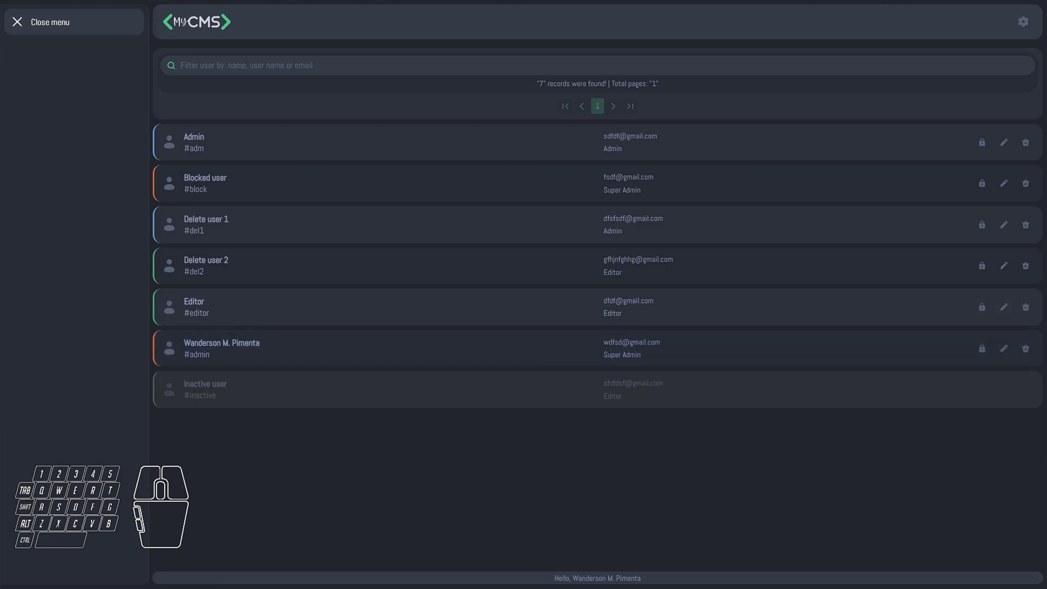
Delete the users 'Delete user 1' and 'Delete user 2', confirming each deletion.
click(1034, 232)
click(677, 227)
click(1034, 189)
click(632, 188)
Log out of the admin panel from the Settings panel back to the login screen.
click(1038, 231)
click(687, 229)
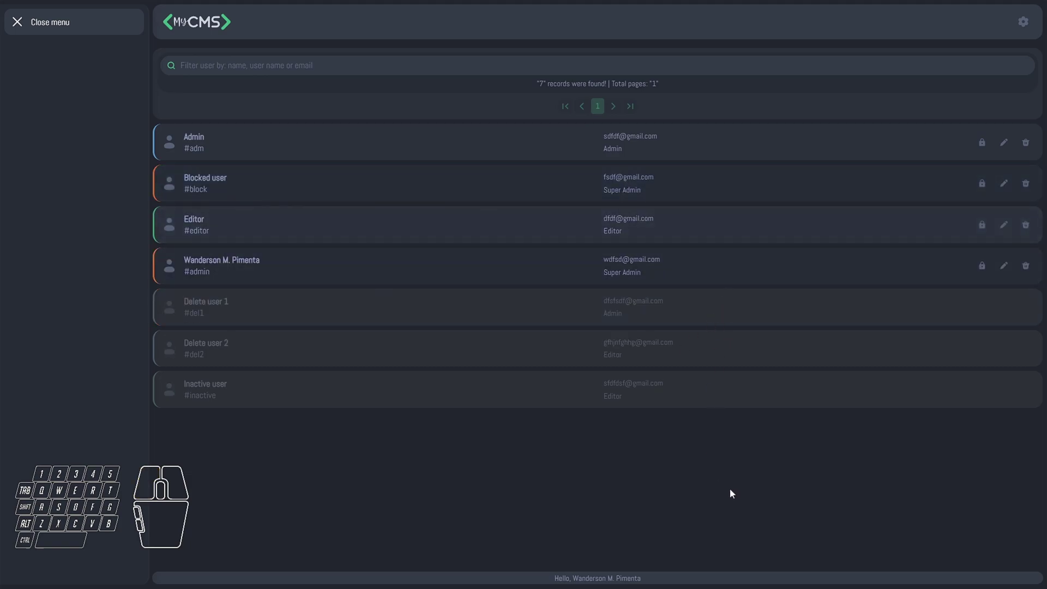
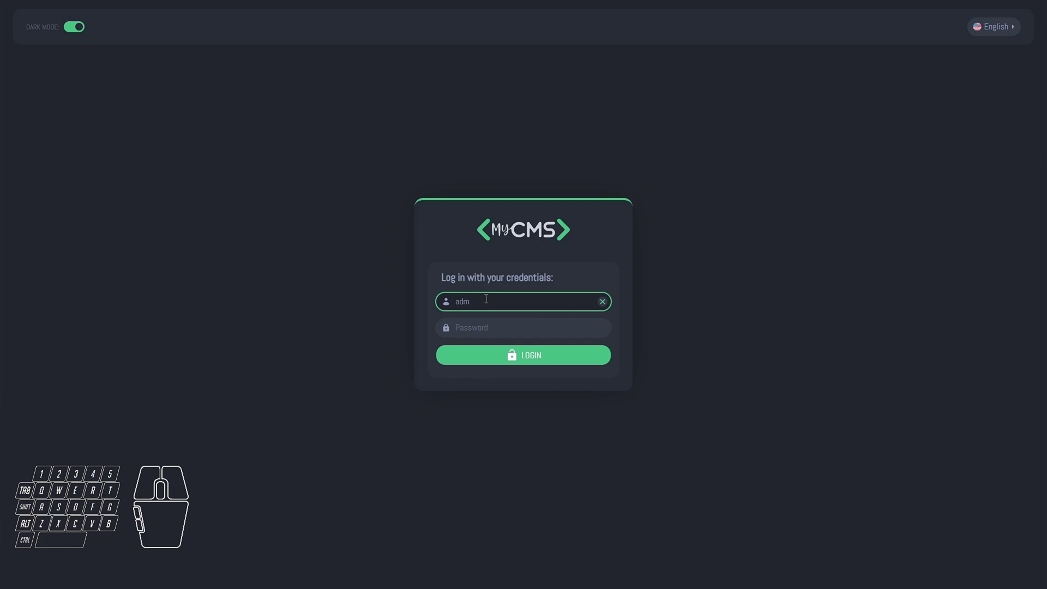
Sign in with the Admin account, dismiss the saved-password warning, and log out via Settings.
key(Tab)
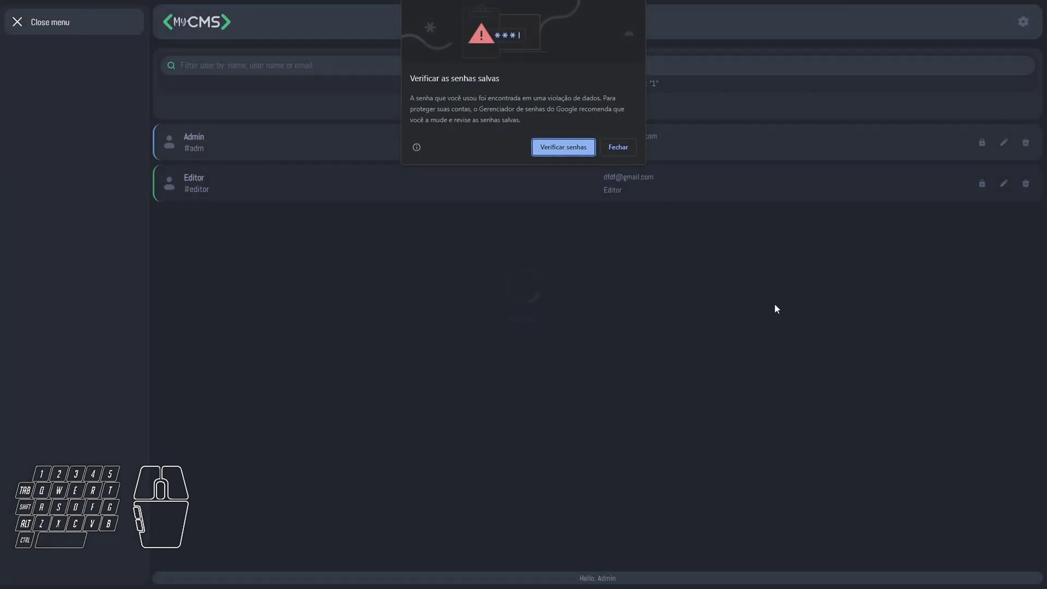
click(621, 148)
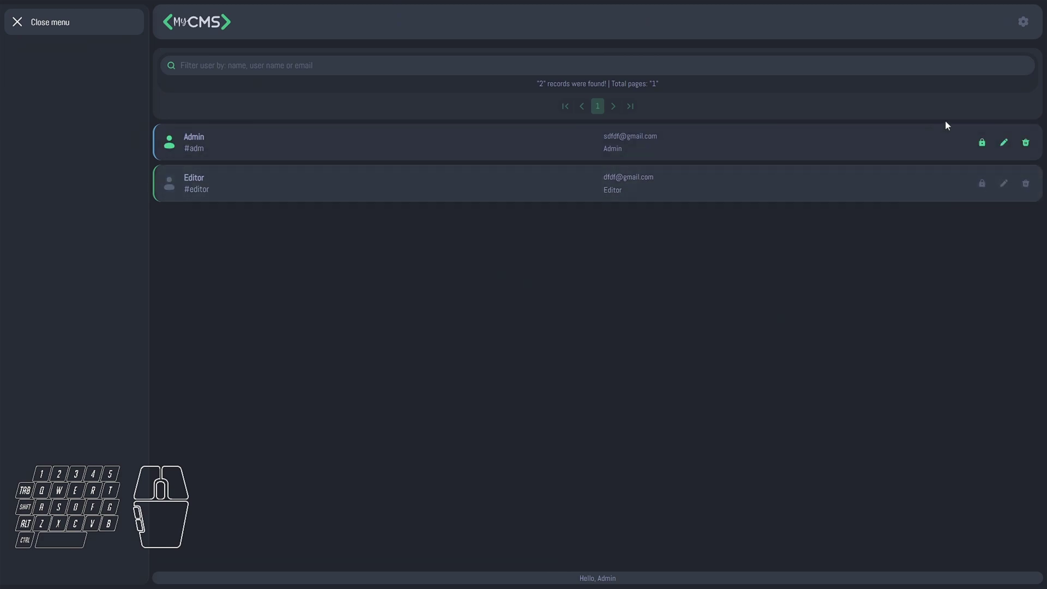
click(1030, 30)
click(940, 111)
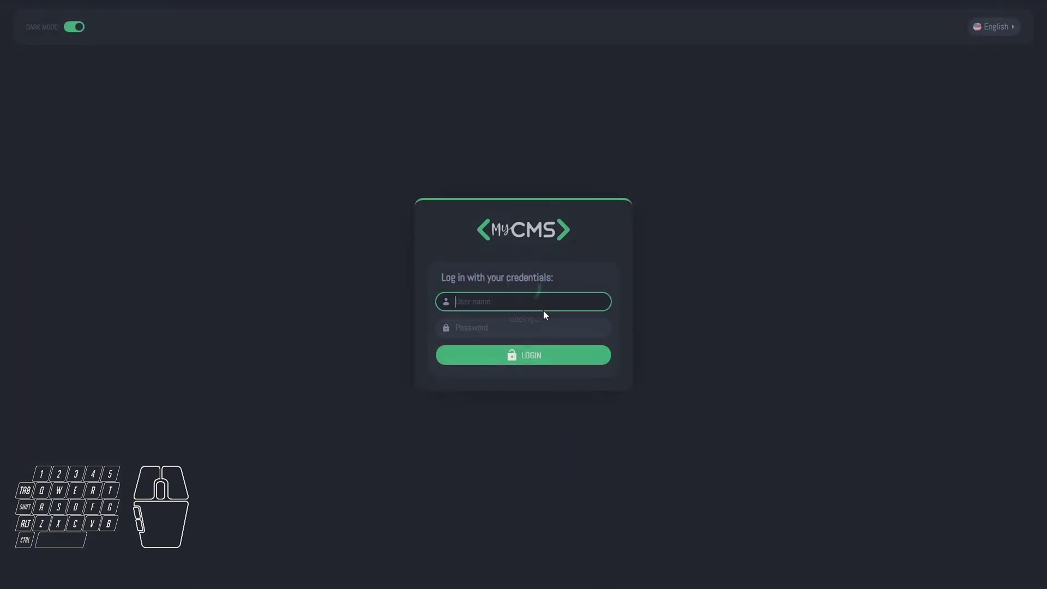
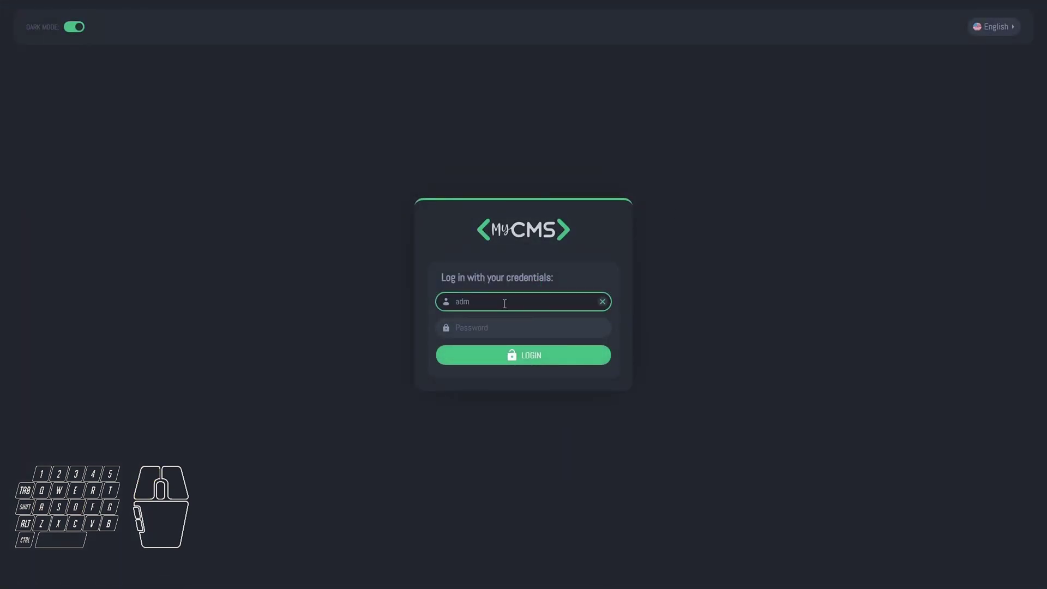
Sign in with the Editor account, whose user list shows zero records, and reach the Settings panel.
key(Tab)
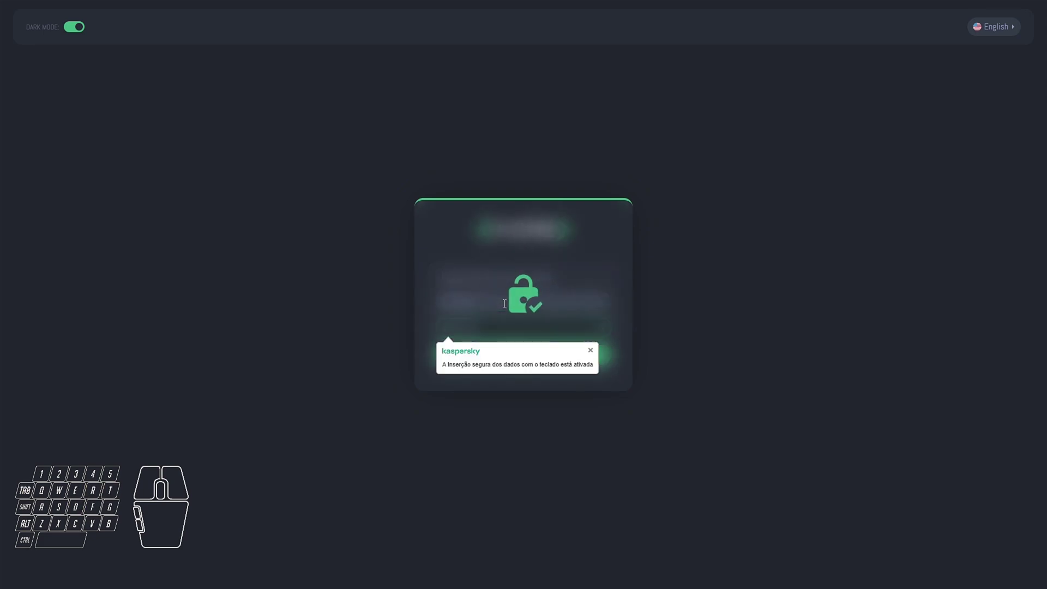
click(622, 148)
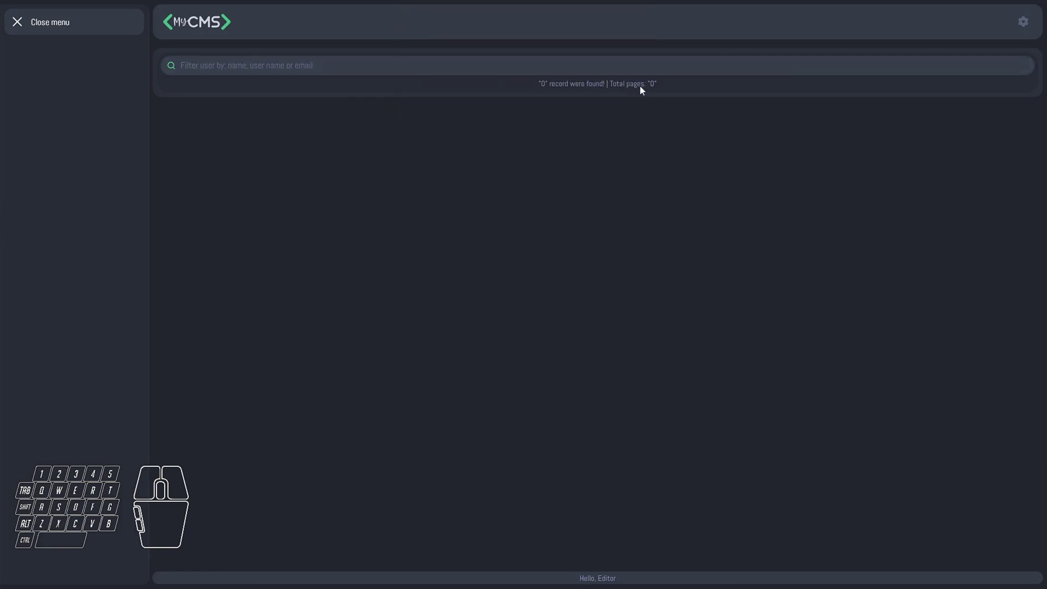
click(1034, 27)
Log out of the Editor account and sign in as the super admin, dismissing the browser popup.
click(939, 111)
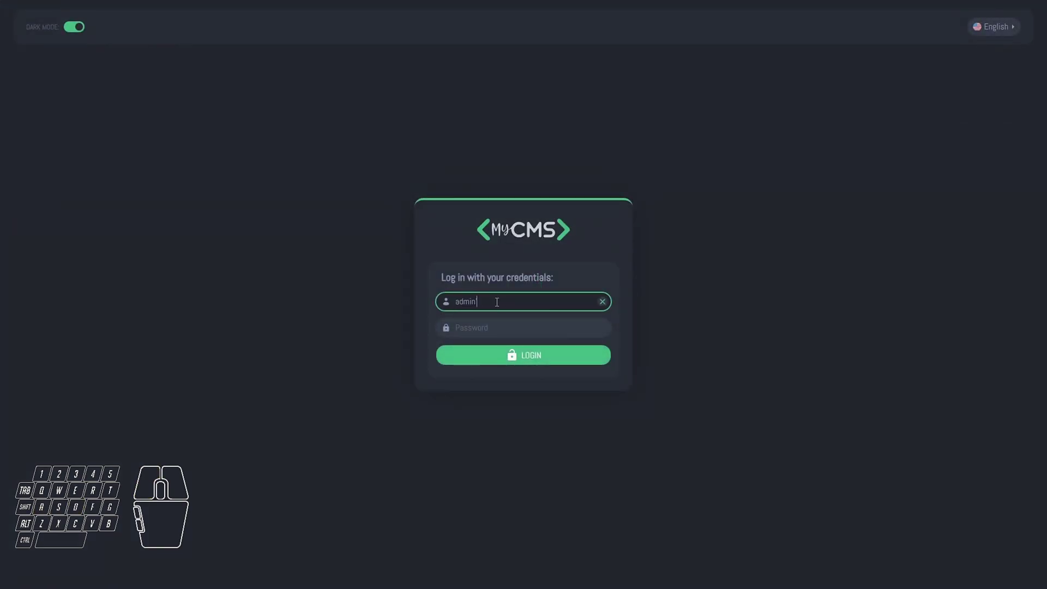
key(Tab)
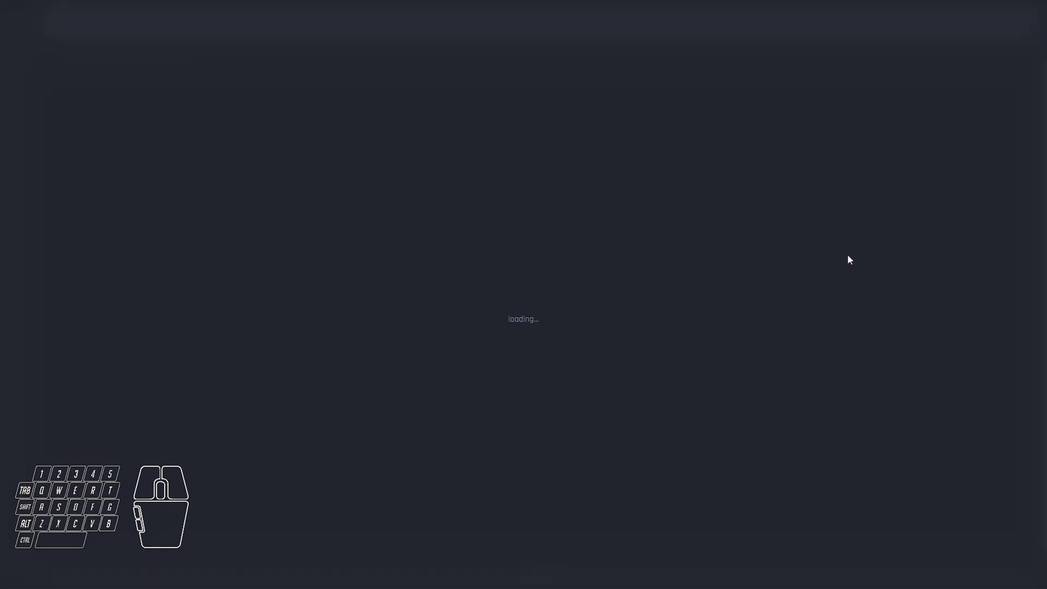
click(629, 152)
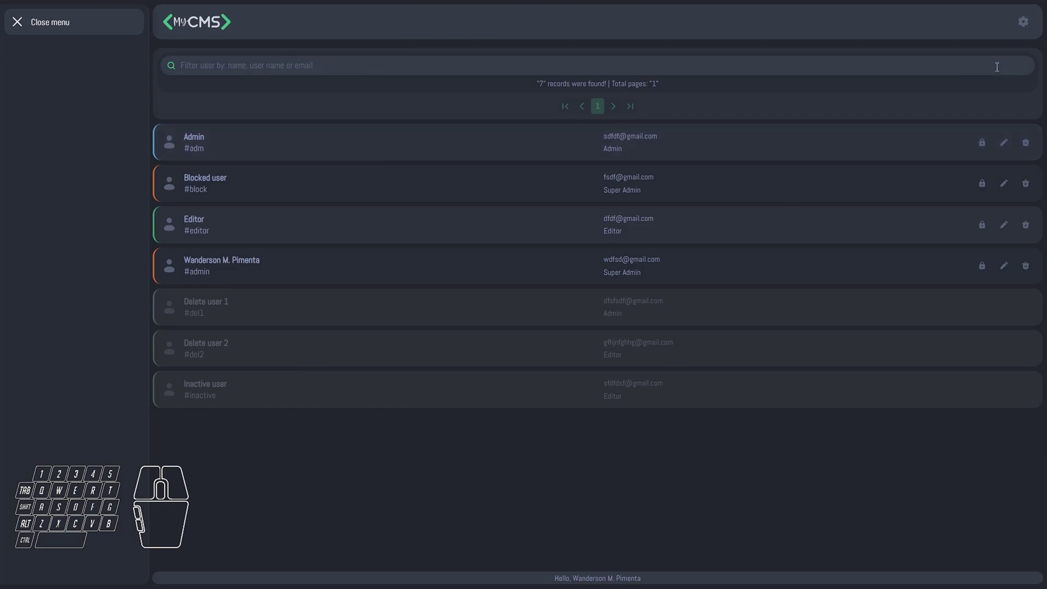
Switch the interface to light mode from the Settings panel.
click(1032, 29)
click(1022, 87)
click(741, 86)
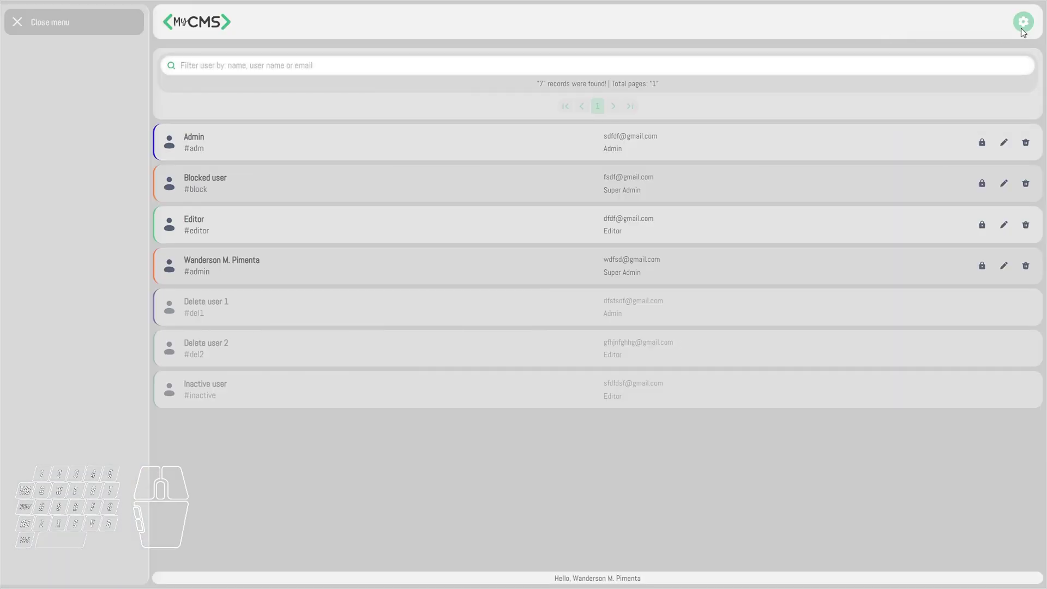
Switch the interface back to dark mode from the Settings panel.
click(1025, 26)
click(1018, 89)
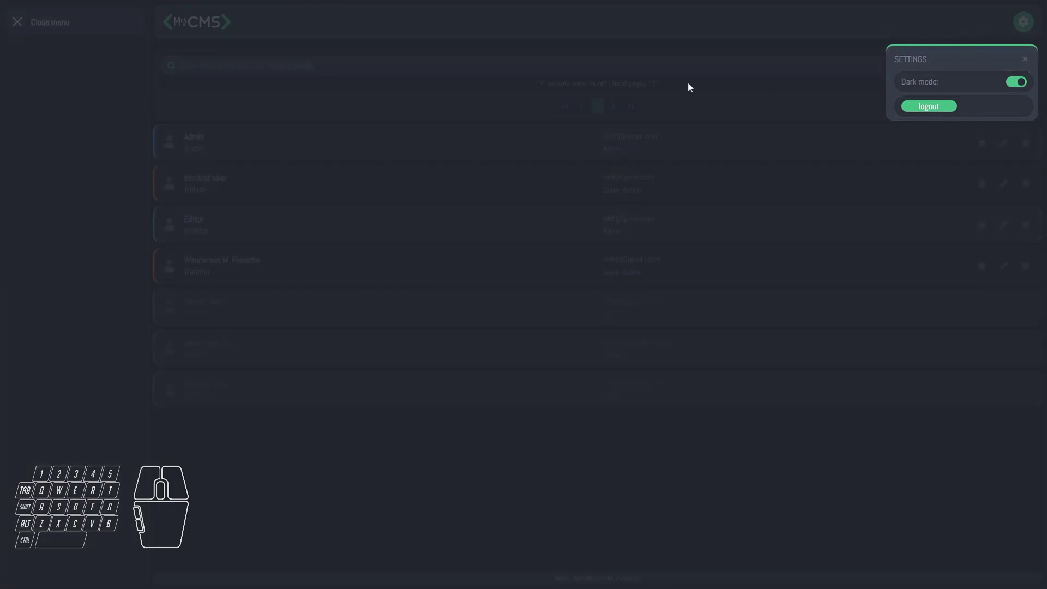
click(691, 93)
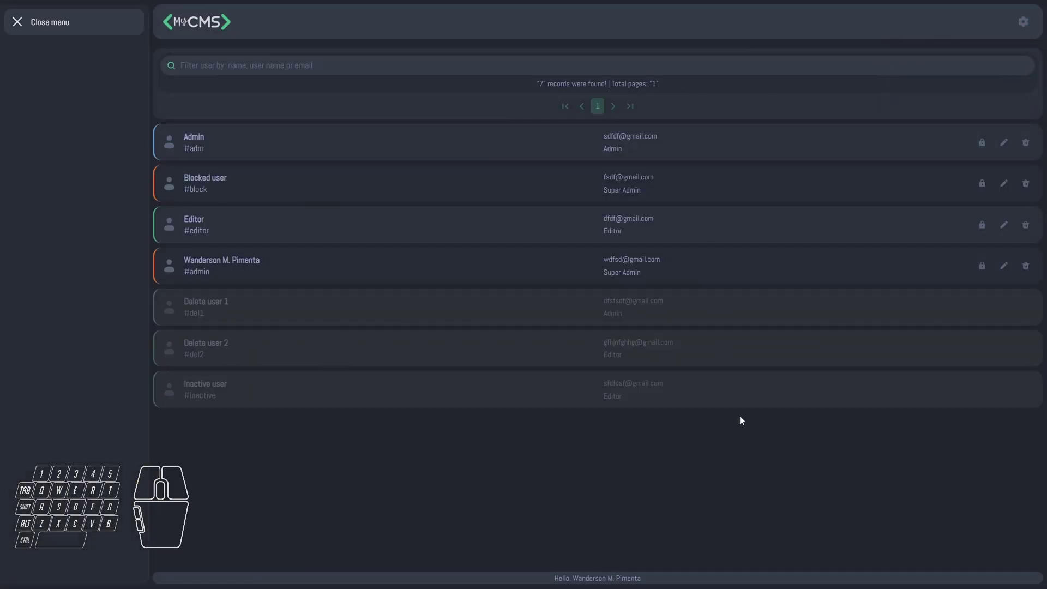